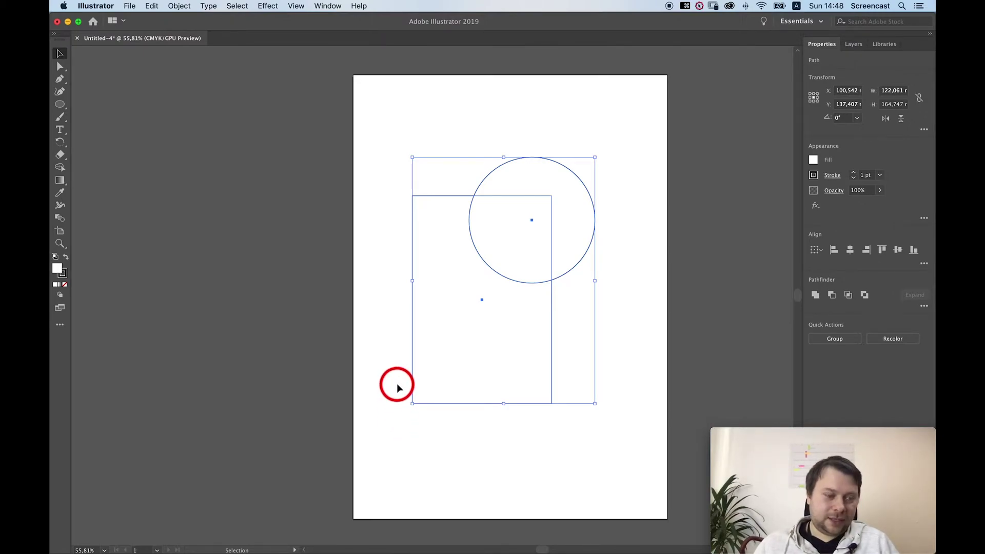
- Delete the circle regions with the Shape Builder tool, leaving a round bite in the rectangle's upper right
{"action": "key", "text": "m"}
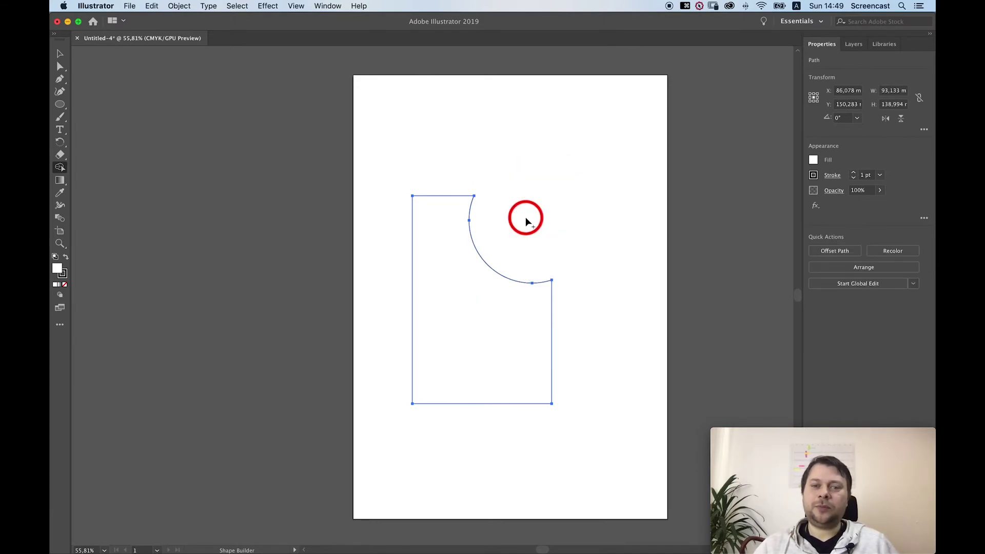
{"action": "left_click_drag", "start_coordinate": [578, 376], "coordinate": [607, 370]}
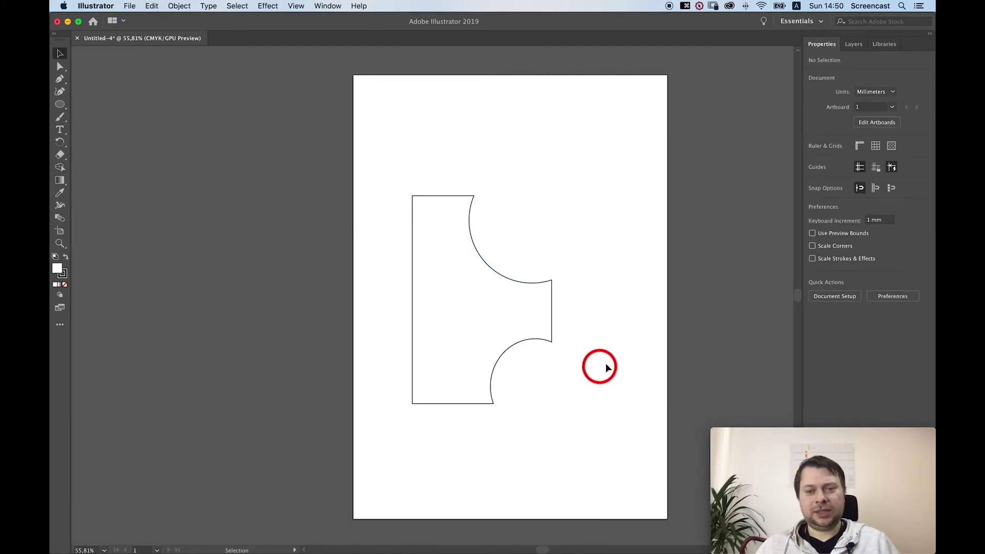